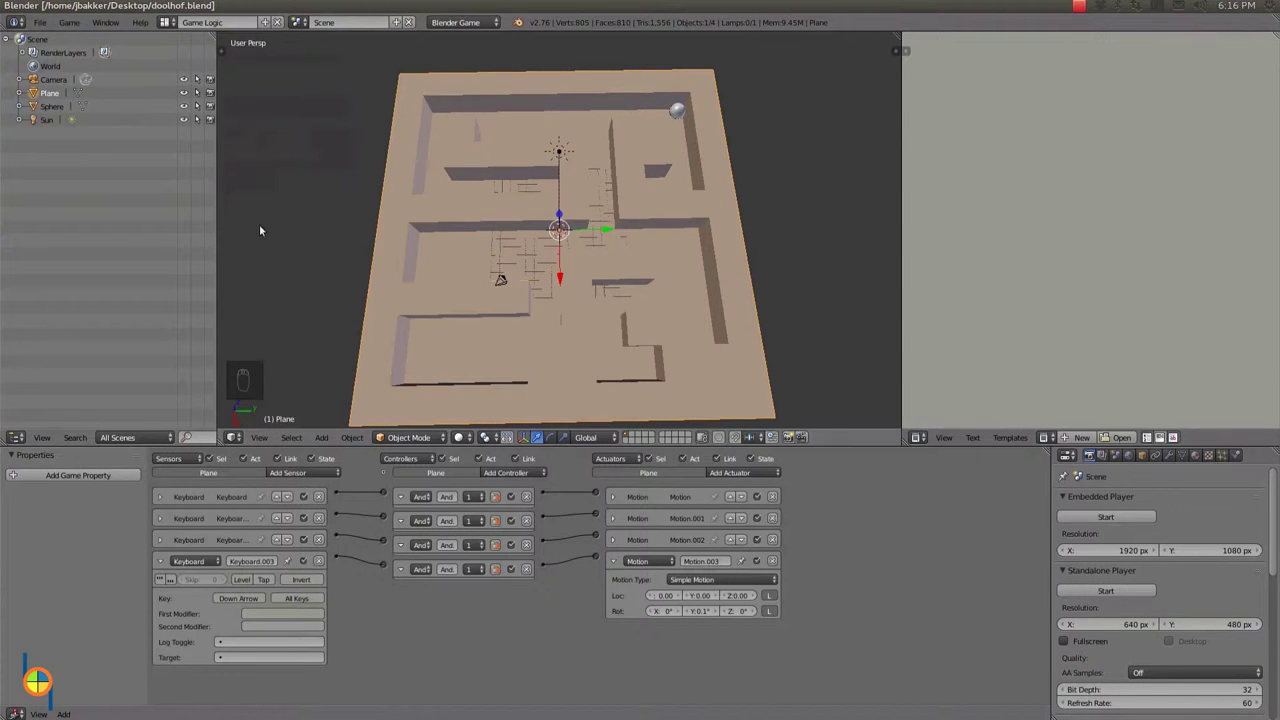
Add a new cube to the labyrinth scene from the Mesh list.
left_click_drag(409, 374, 409, 374)
Scale the new cube down small enough to fit a maze corridor.
key("shift+a")
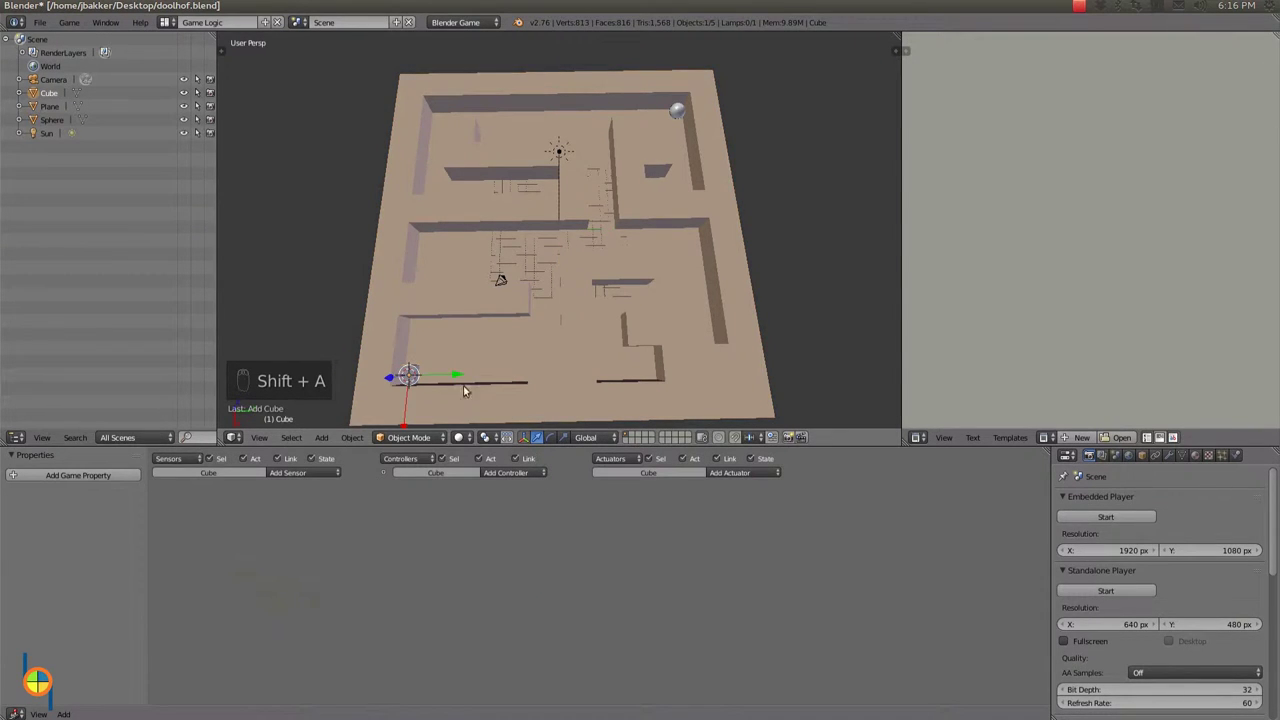
middle_click(479, 354)
left_click_drag(349, 301, 336, 329)
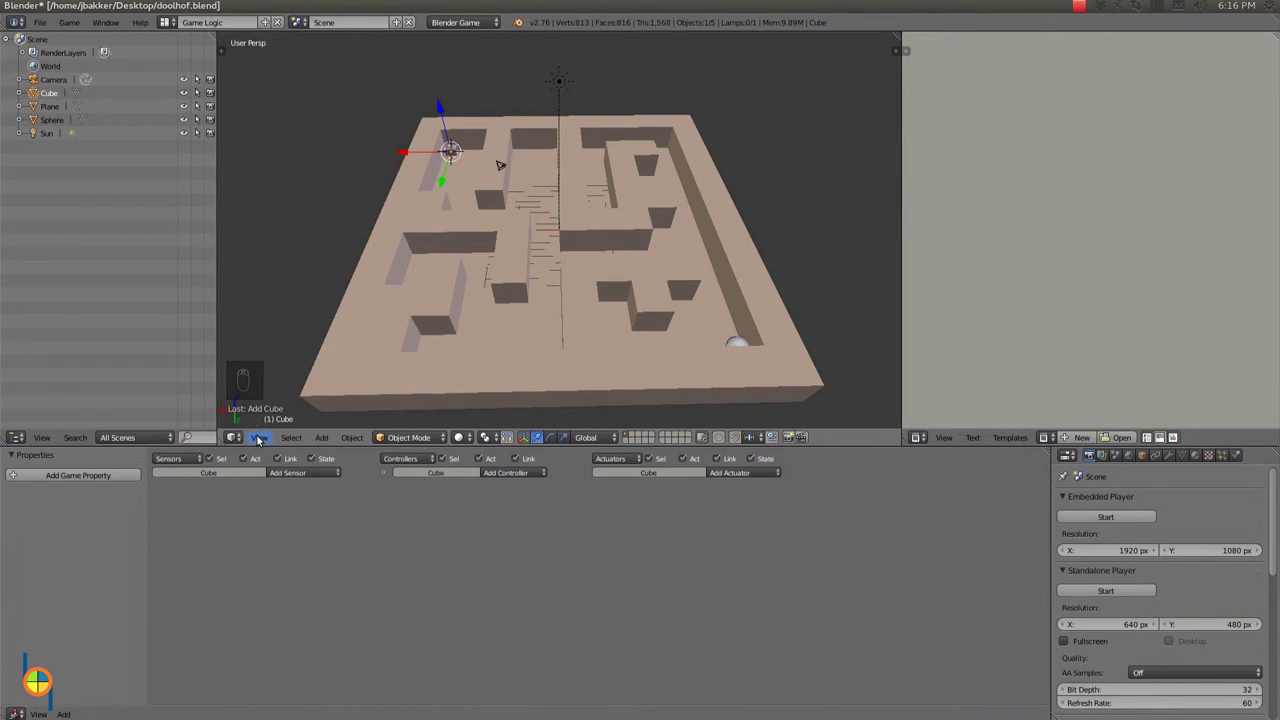
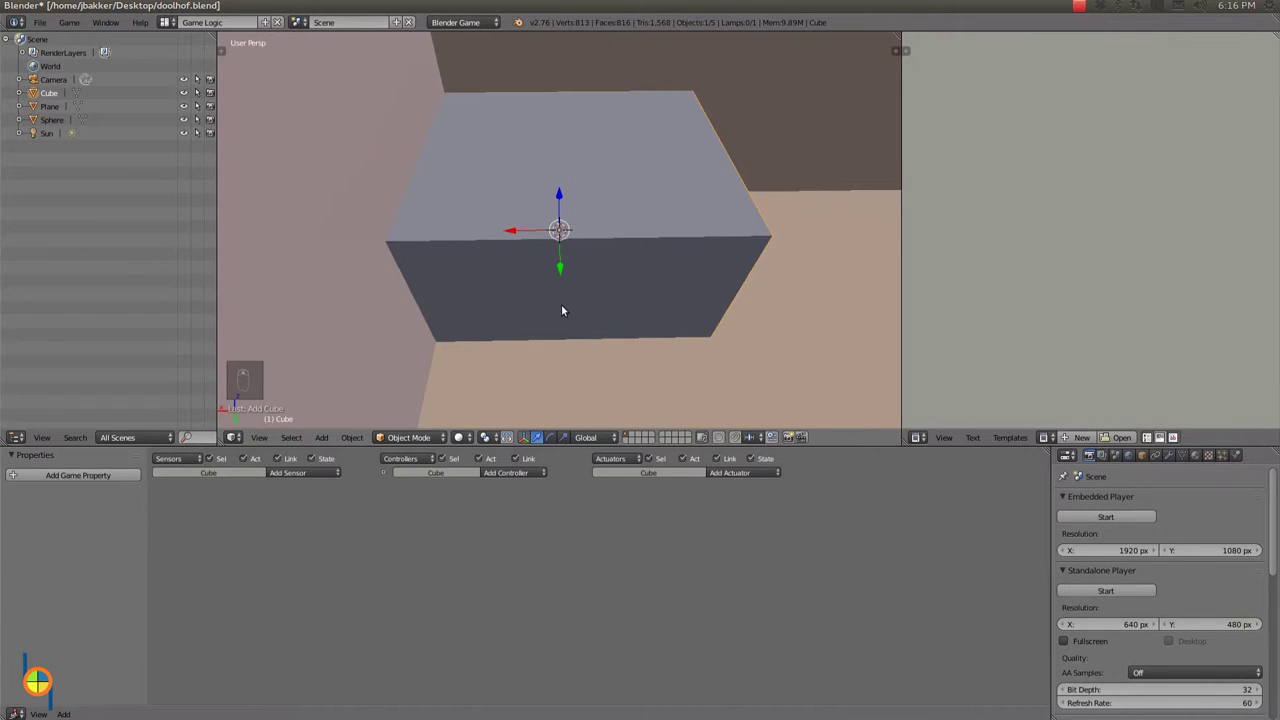
middle_click(564, 306)
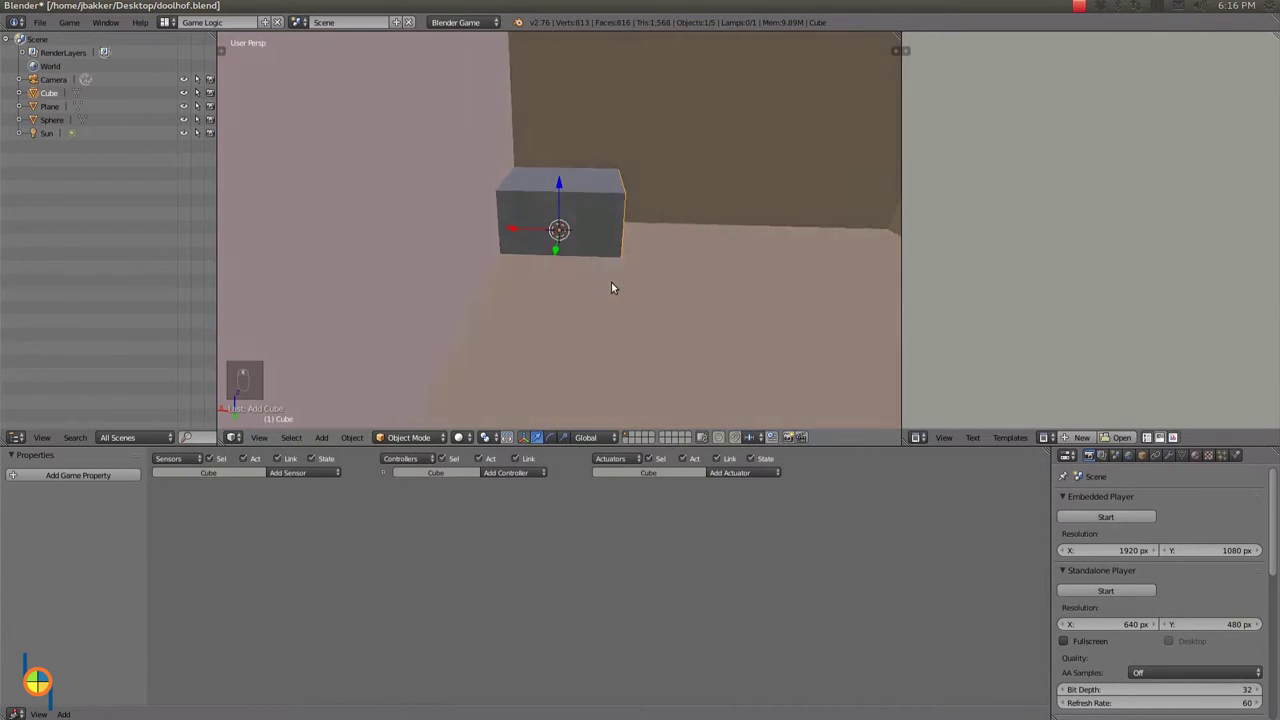
left_click_drag(560, 180, 583, 134)
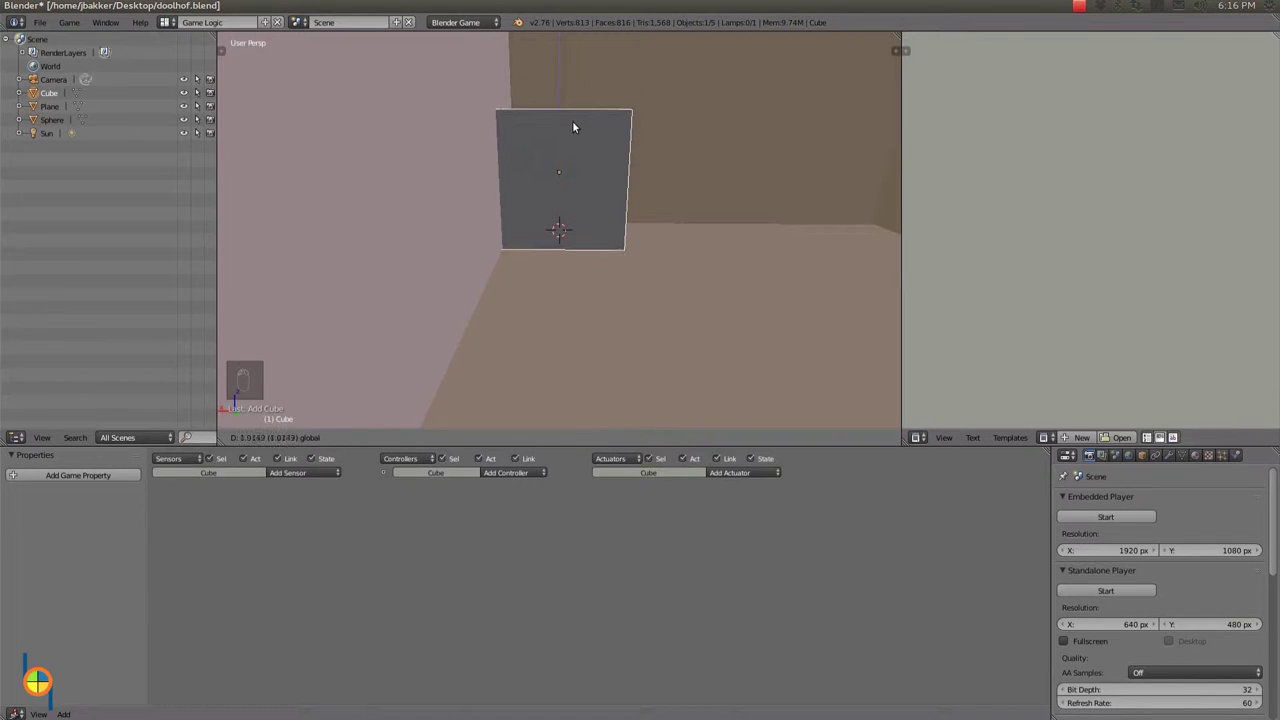
Move the small cube along the Y axis into the maze's lower-left corner.
left_click_drag(510, 171, 537, 176)
middle_click(585, 239)
middle_click(553, 192)
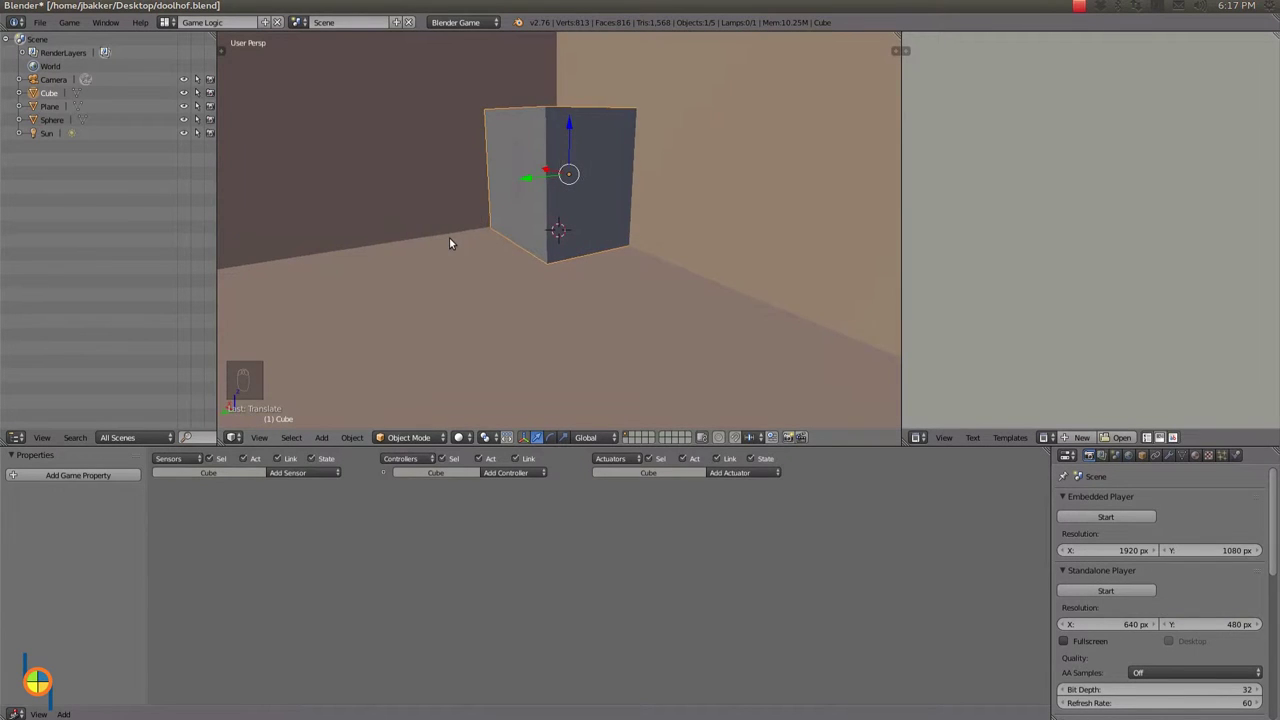
left_click_drag(535, 186, 490, 182)
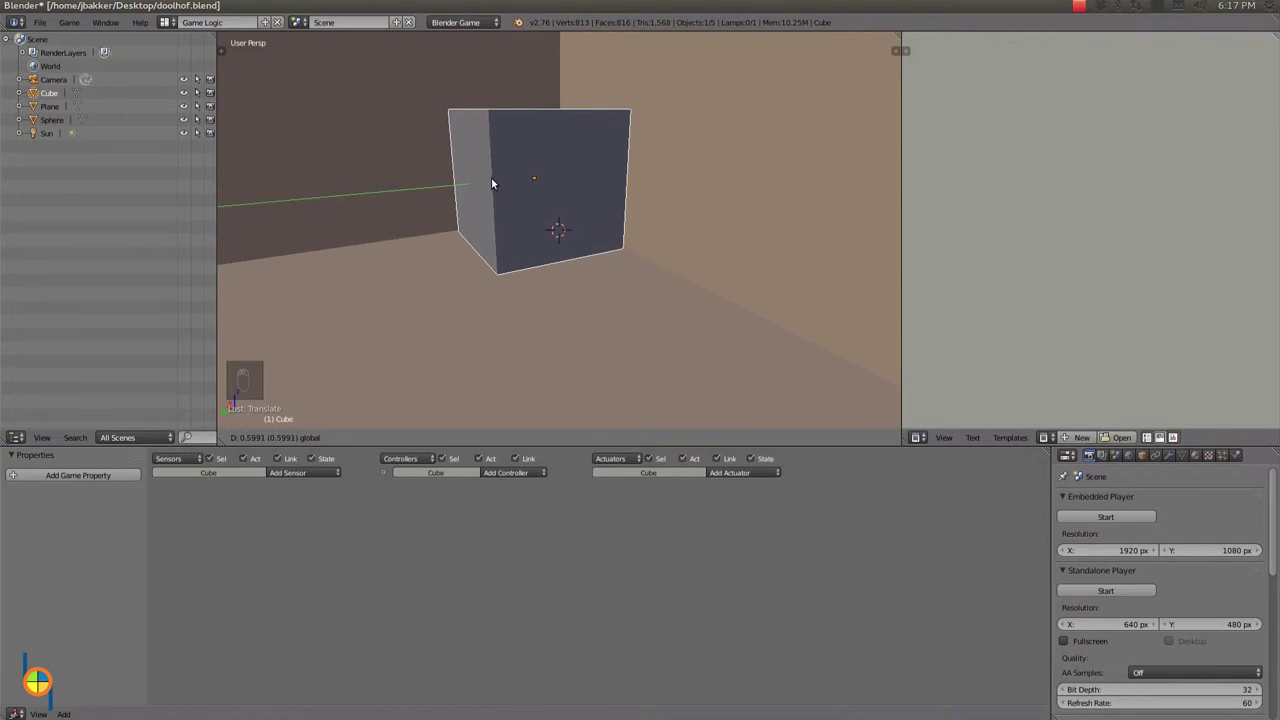
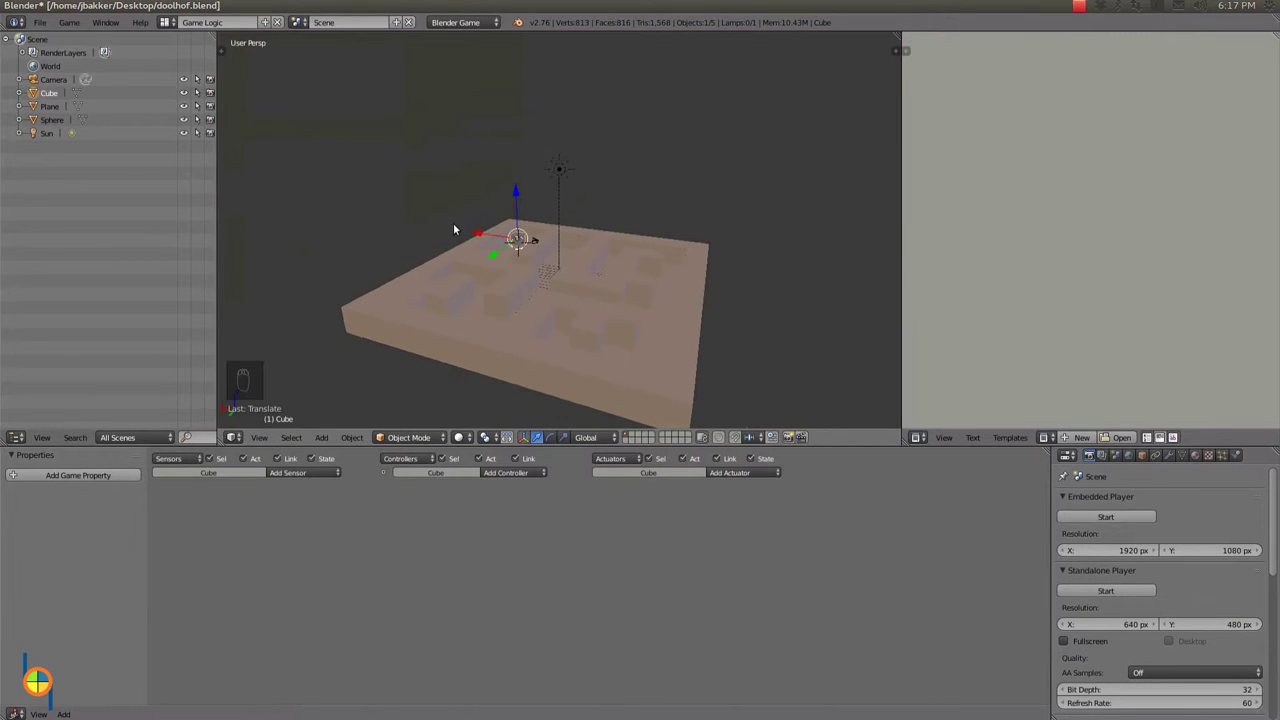
Test-run the tilting maze game with the ball and the new cube, then resume editing.
left_click_drag(510, 310, 659, 358)
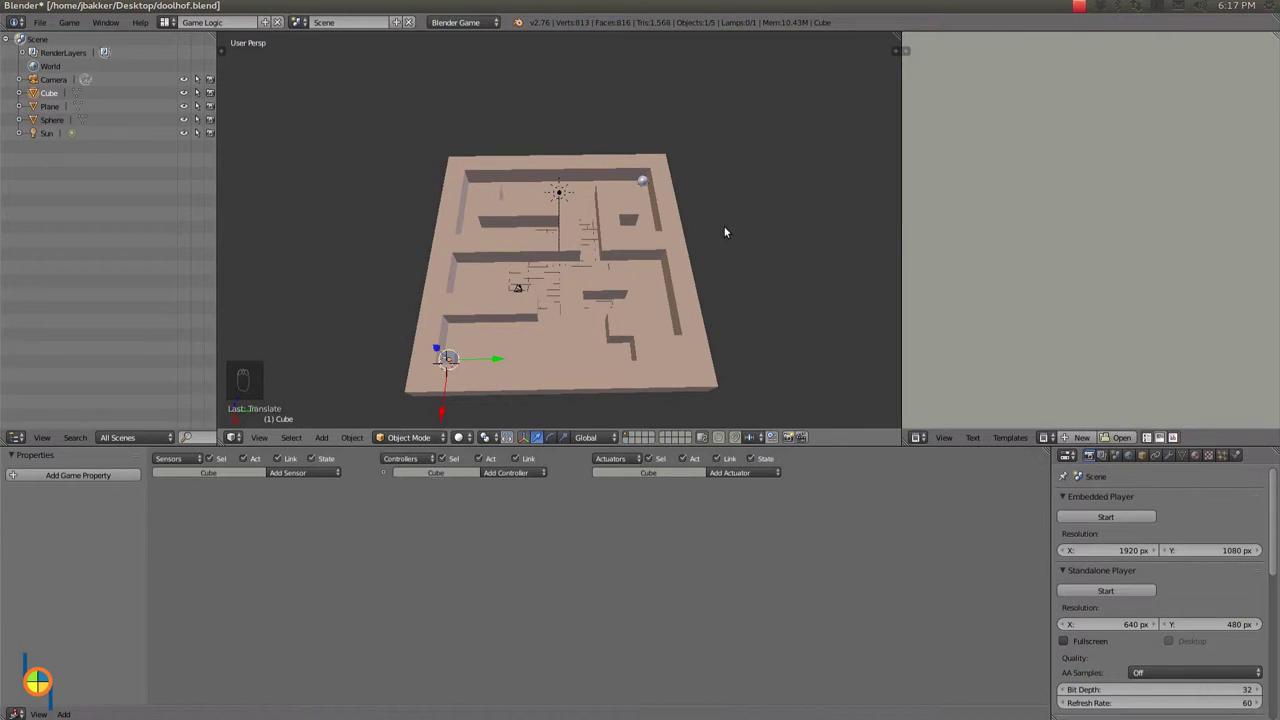
key("p")
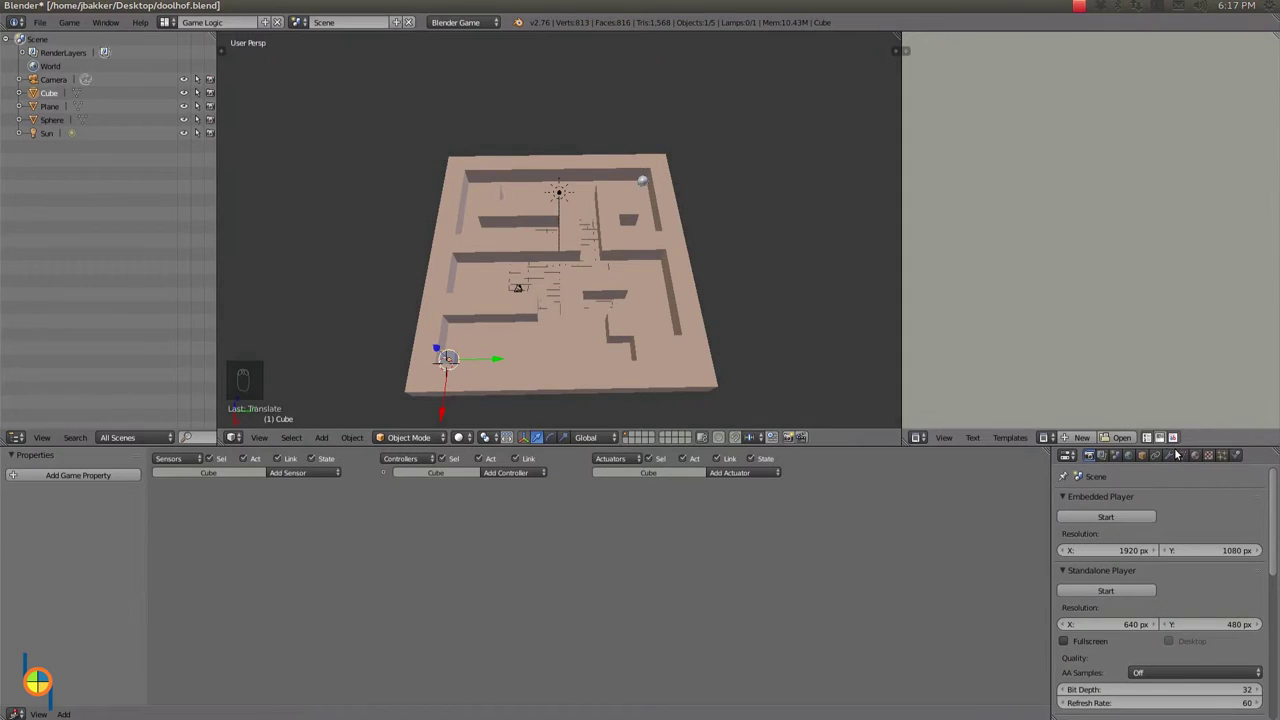
Parent the cube to the maze Plane so it nests under Plane in the outliner.
left_click_drag(1146, 457, 1066, 578)
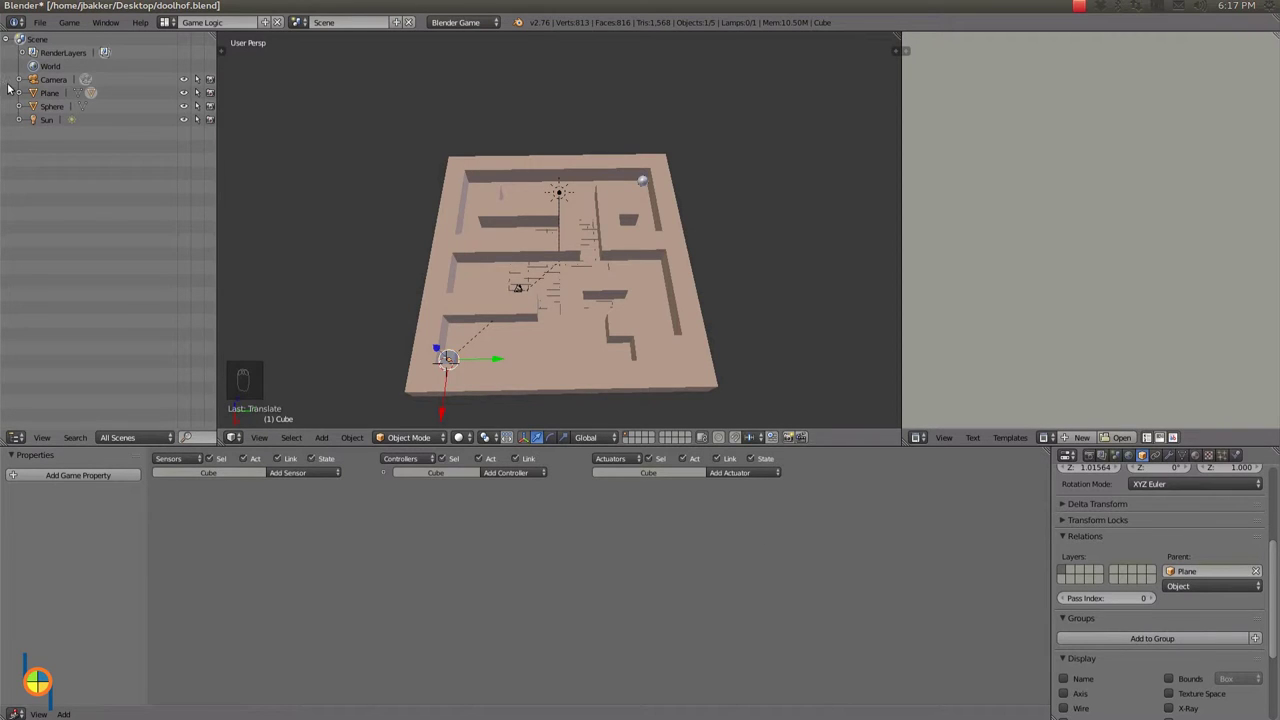
left_click_drag(30, 104, 292, 206)
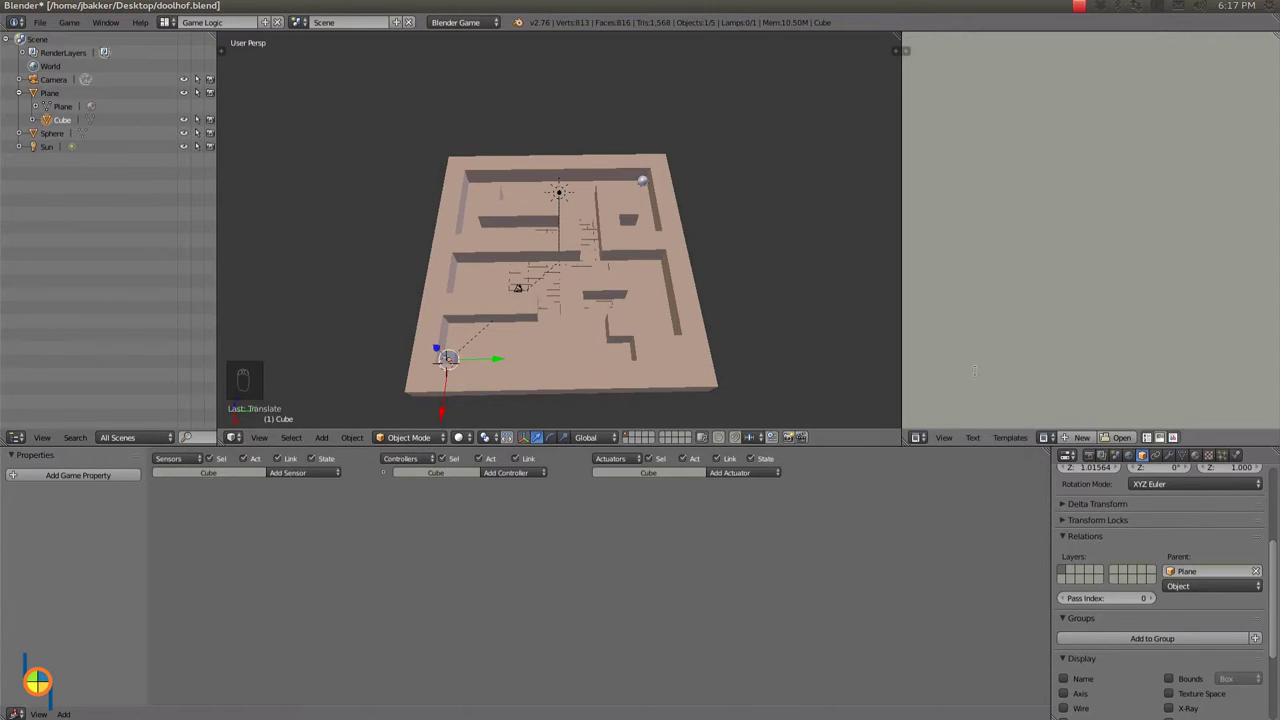
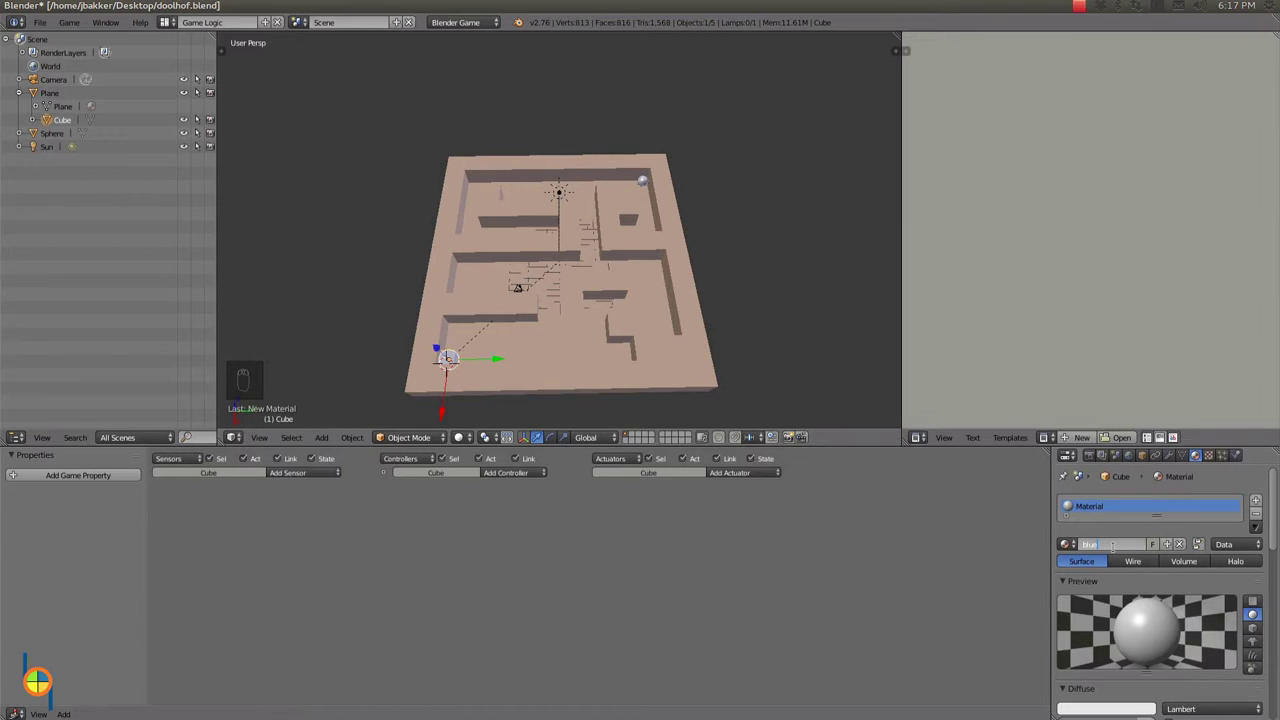
Give the cube's material 'blue' a blue diffuse colour.
left_click_drag(1127, 708, 1060, 565)
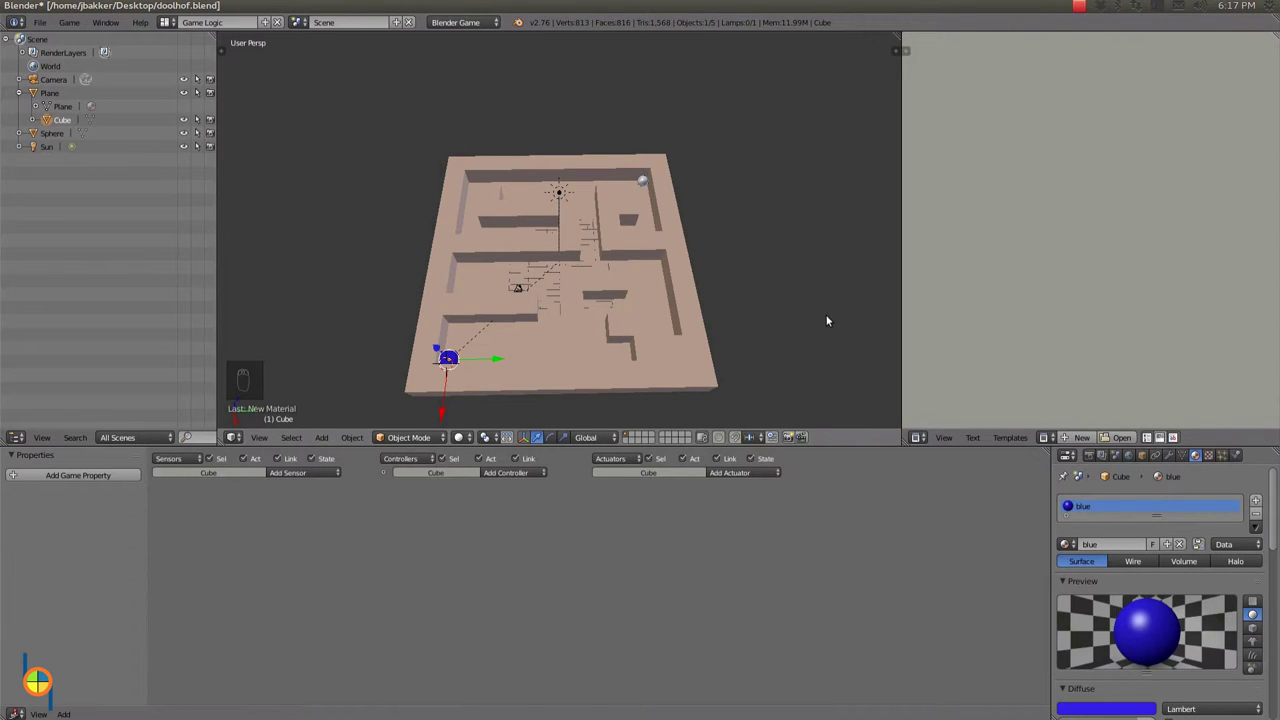
left_click_drag(796, 333, 692, 283)
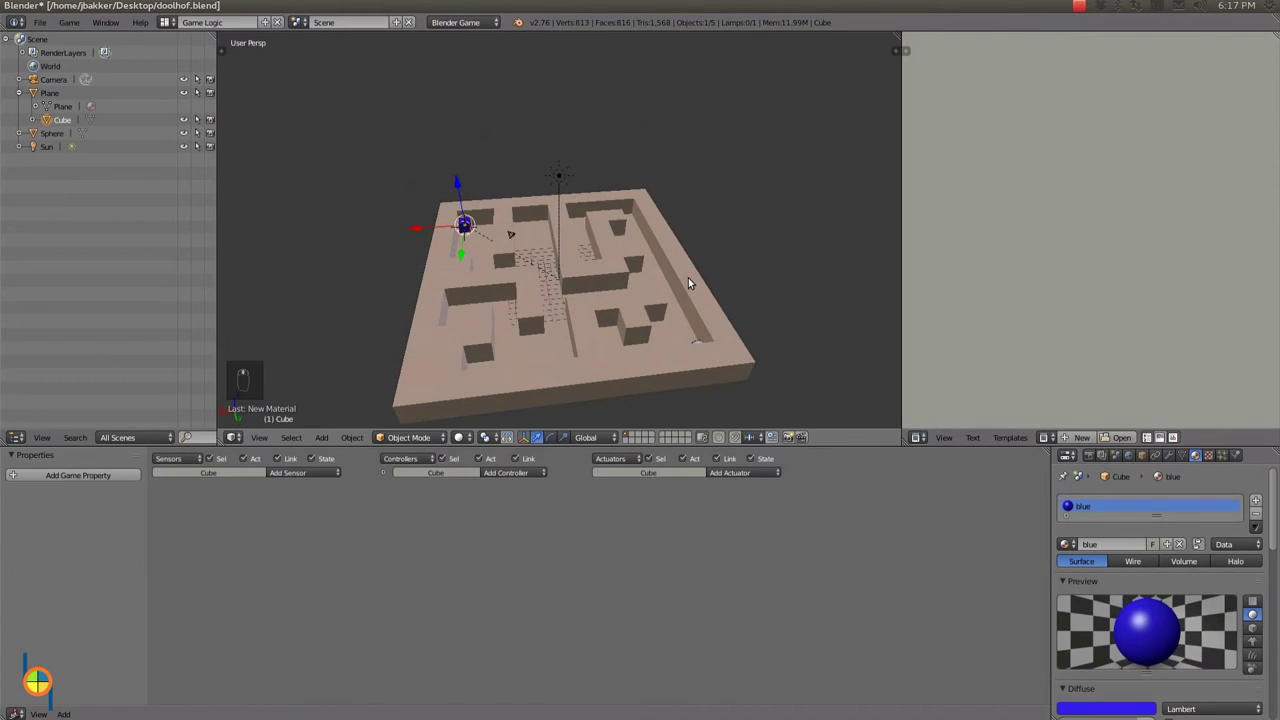
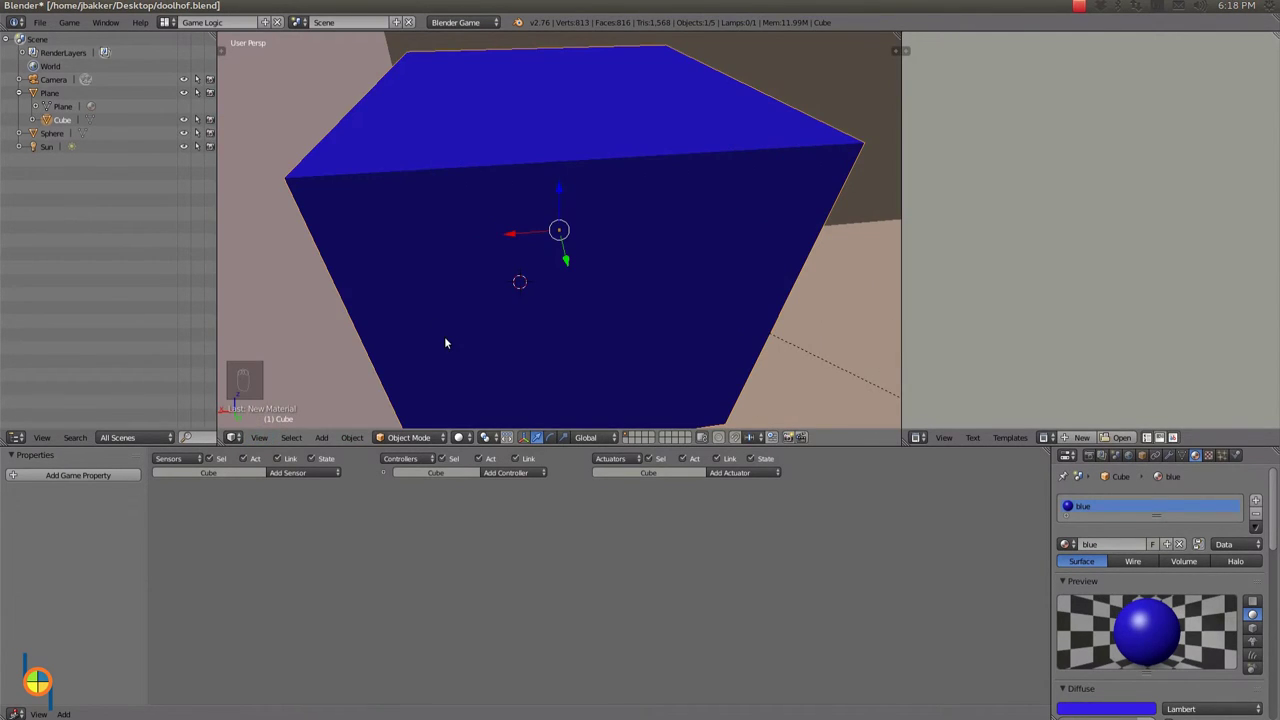
Flatten the blue cube into a thin slab and lower it onto the maze floor.
middle_click(465, 331)
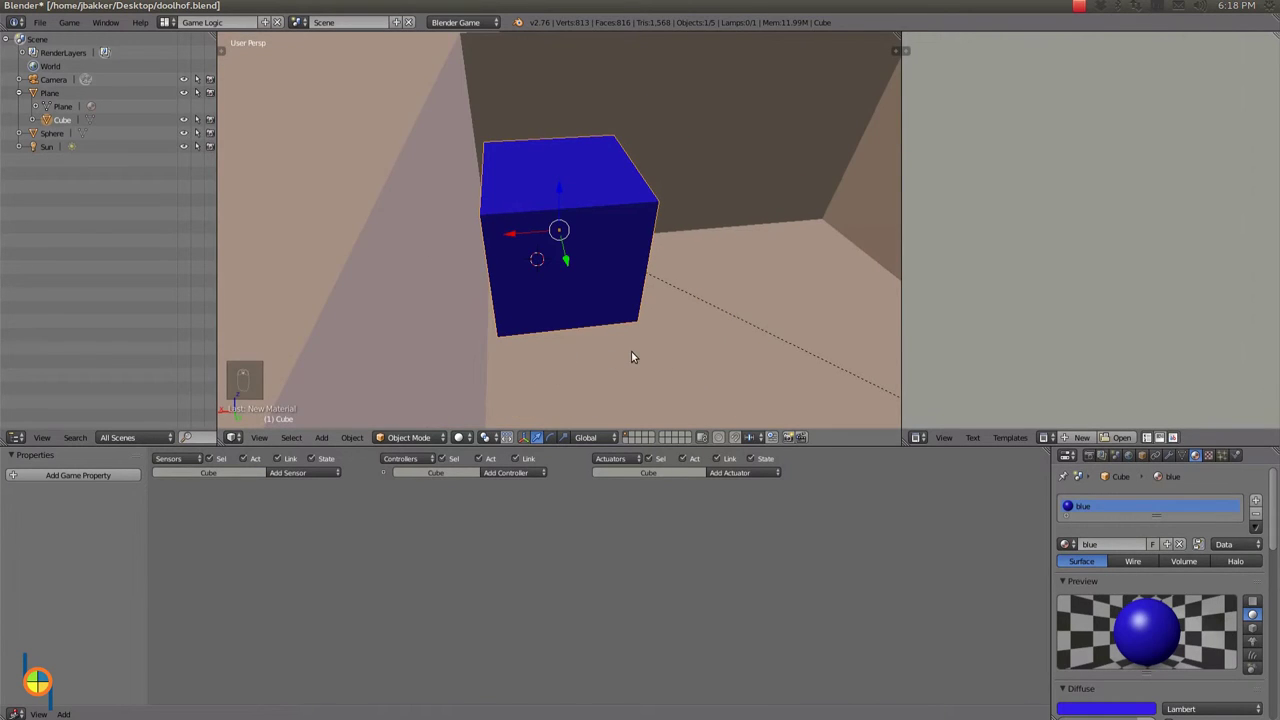
left_click_drag(611, 304, 614, 258)
key("s")
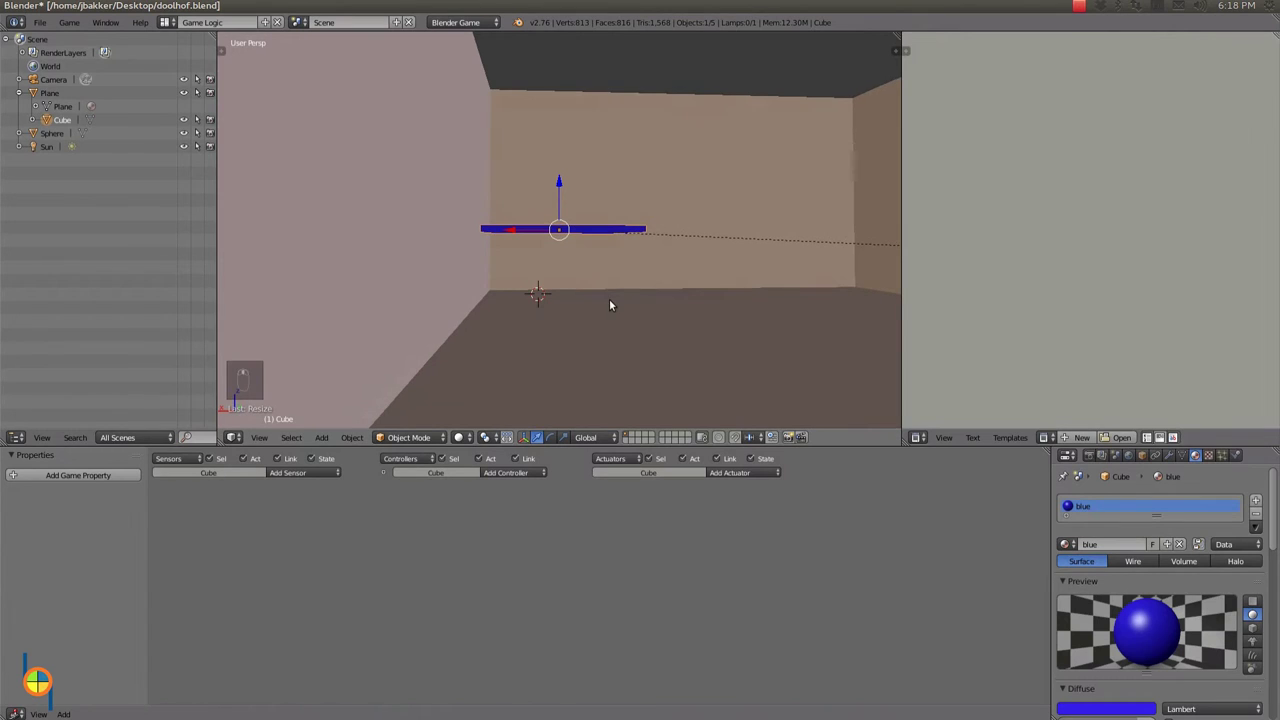
left_click_drag(561, 185, 554, 250)
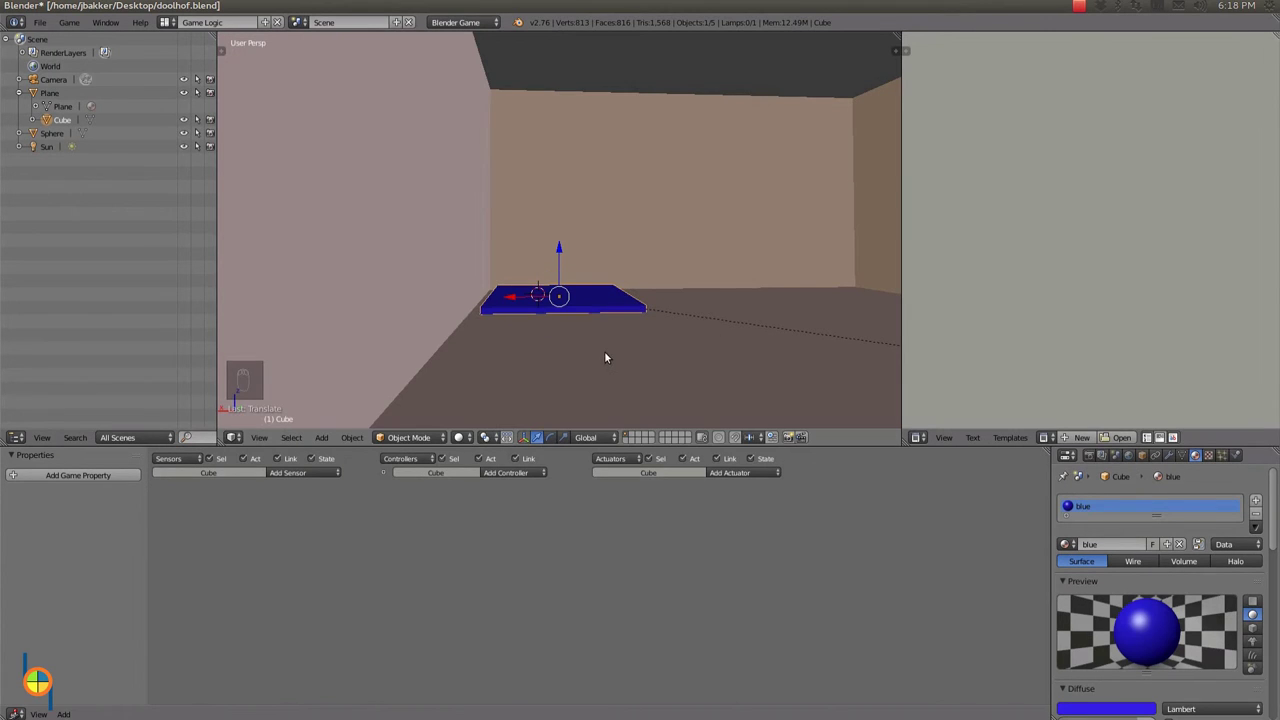
Orbit to look down on the slab and check it lies flat in the corridor.
middle_click(628, 314)
middle_click(628, 314)
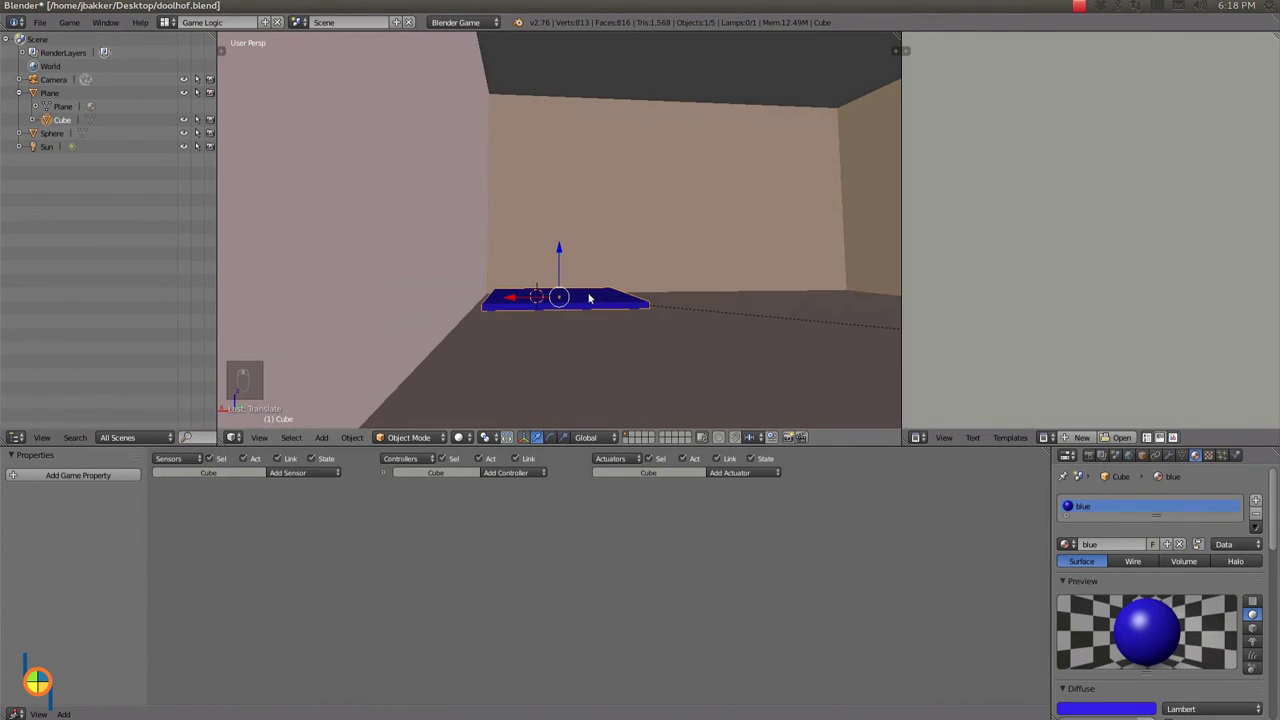
left_click_drag(562, 249, 366, 400)
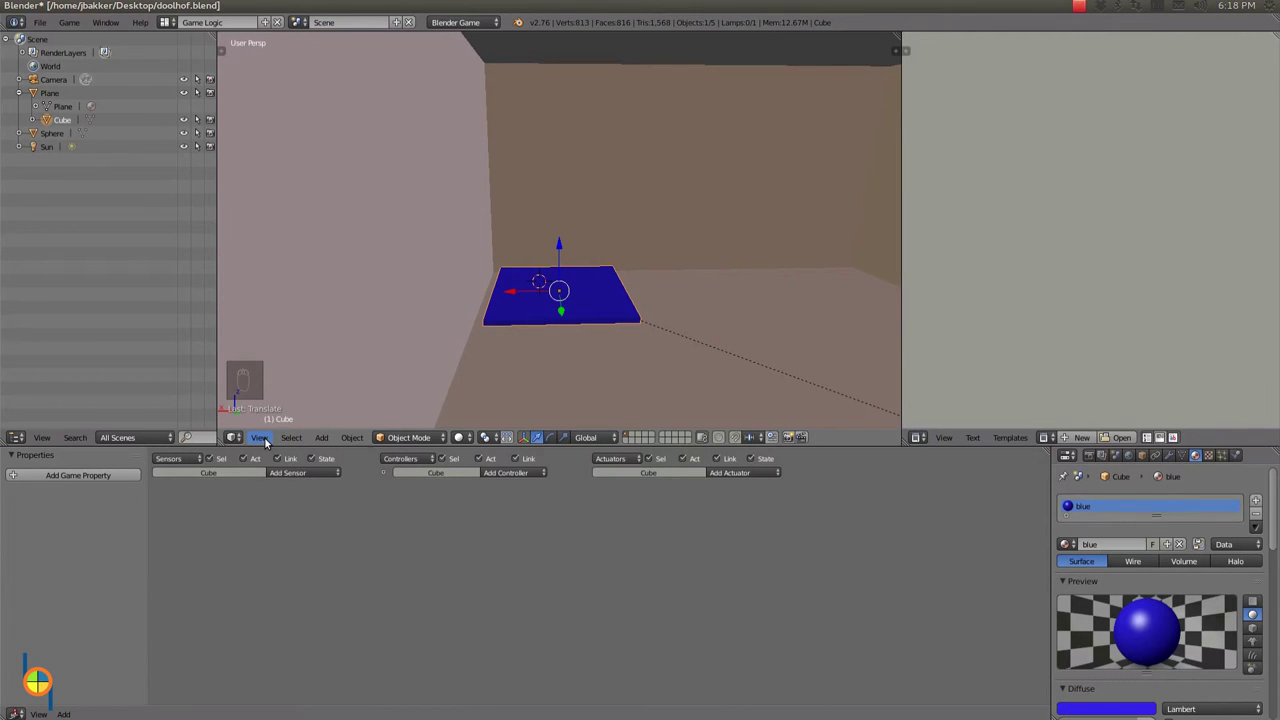
left_click(302, 134)
middle_click(477, 330)
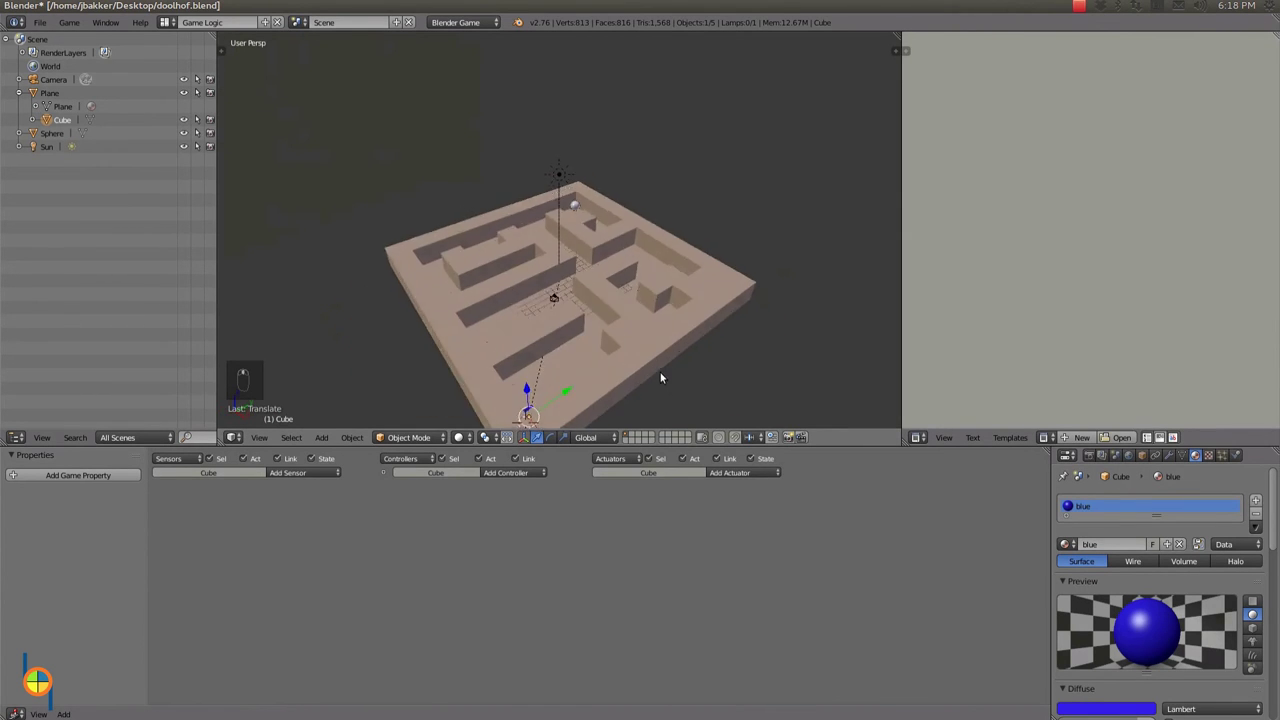
Add a game property to the ball sphere and start a sensor on the goal cube.
left_click_drag(606, 422, 642, 165)
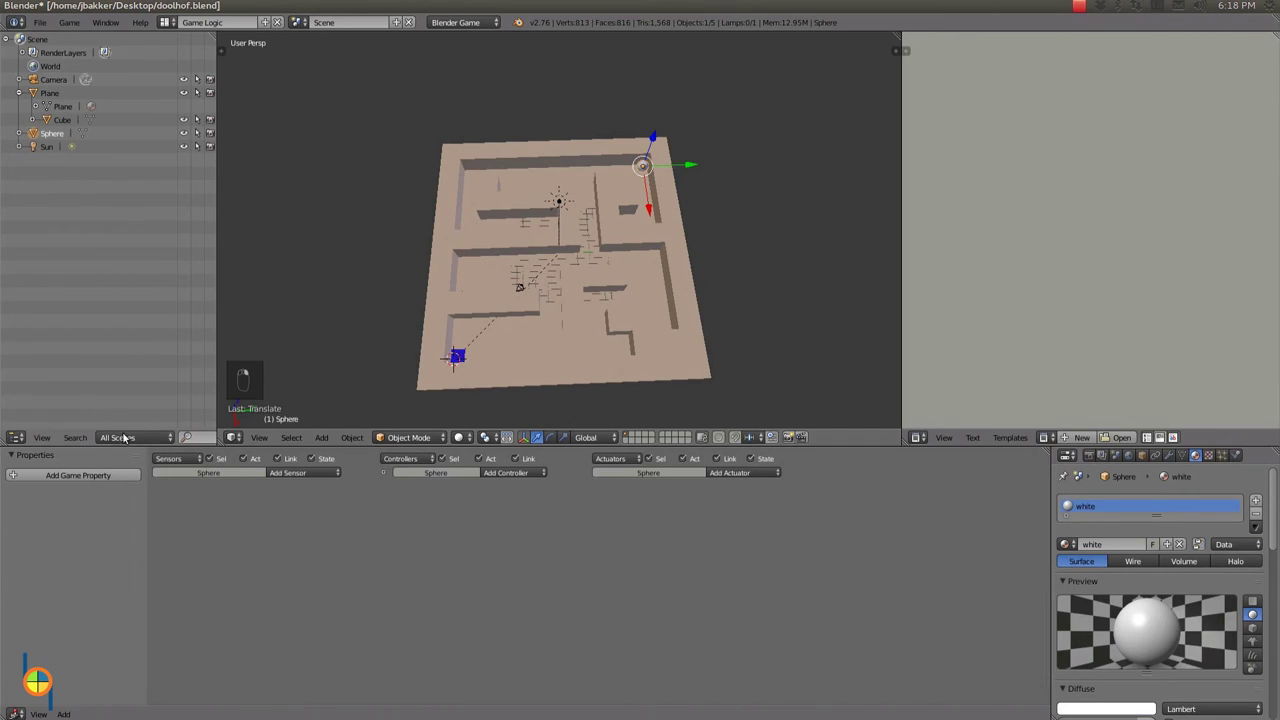
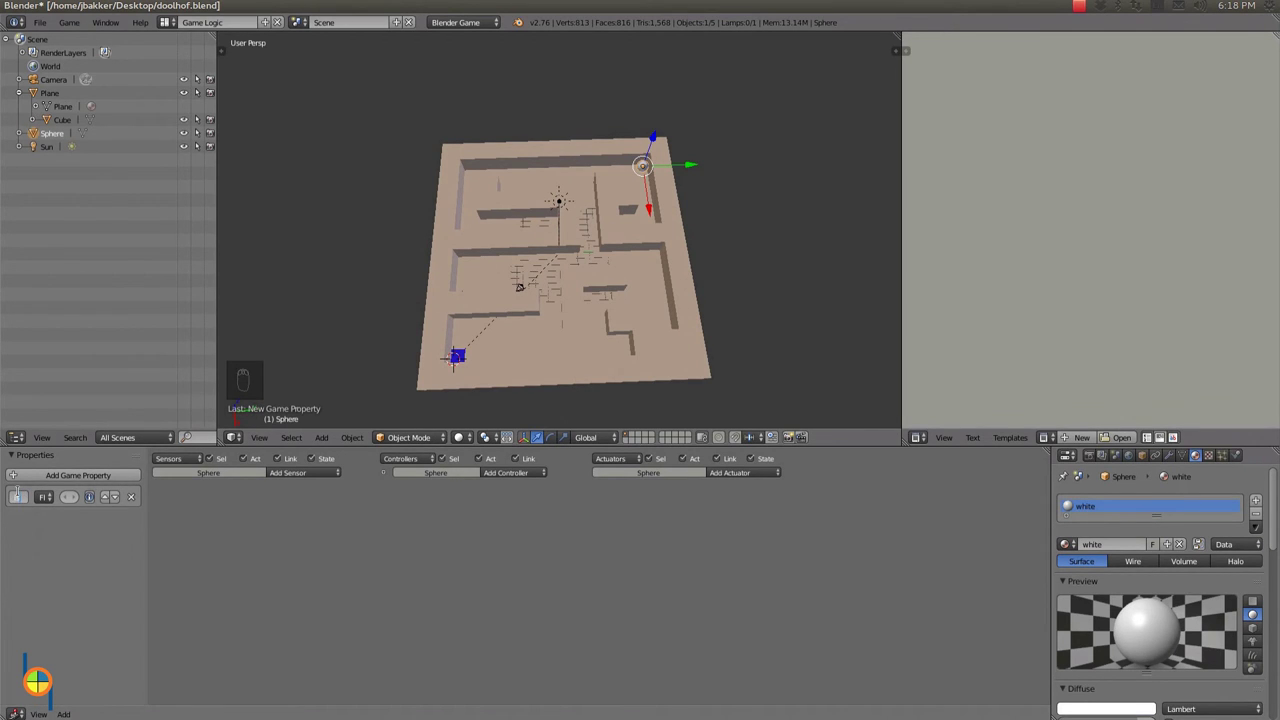
key("l")
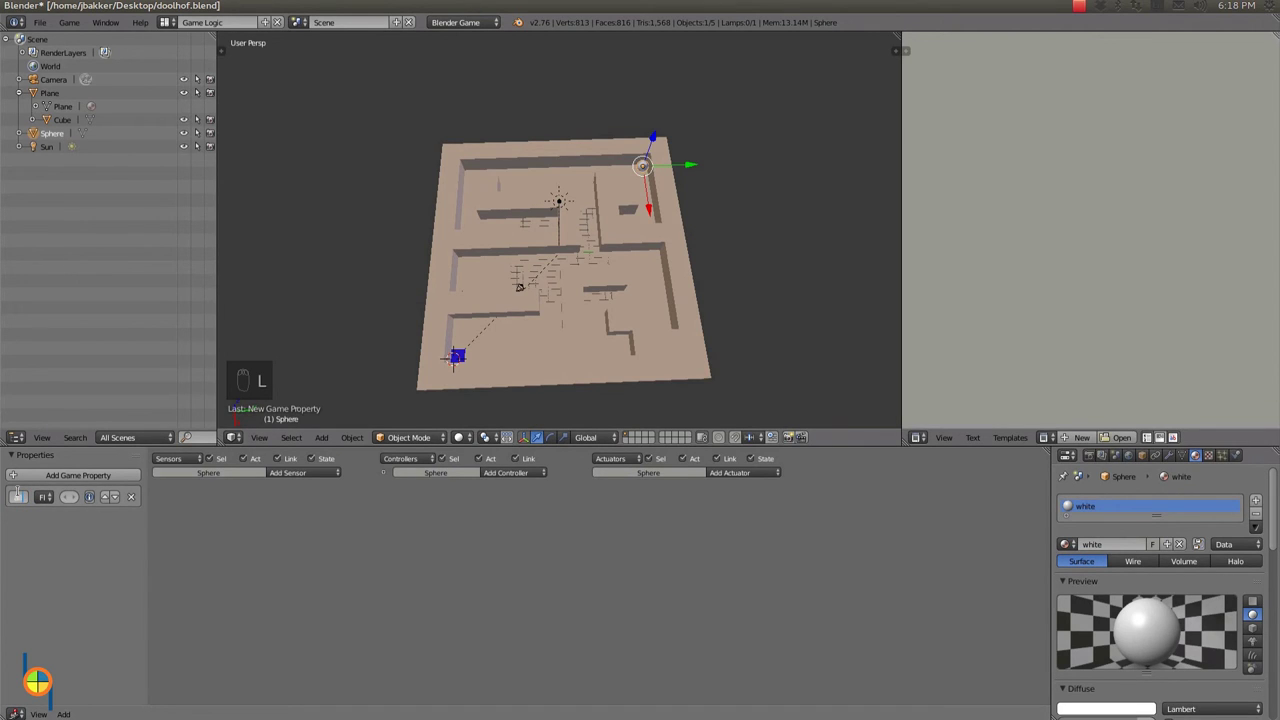
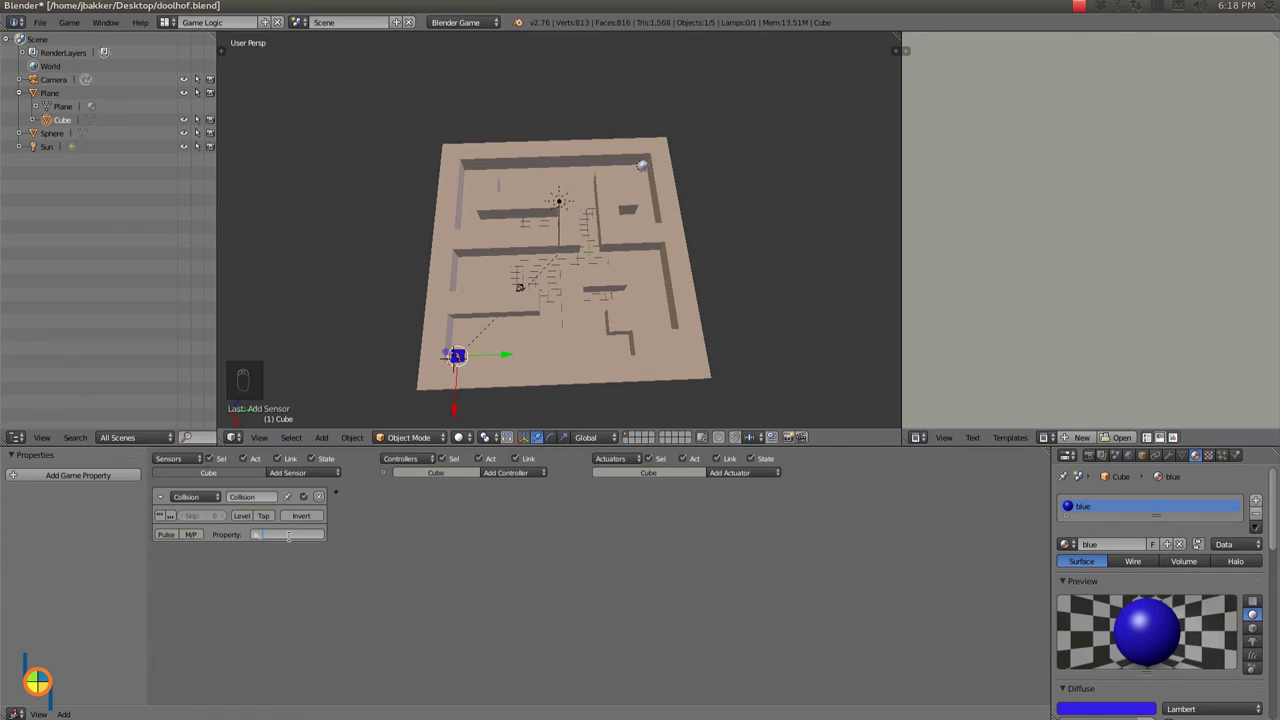
Wire the is_ball Collision sensor through an And controller to a Quit Game actuator.
key("l")
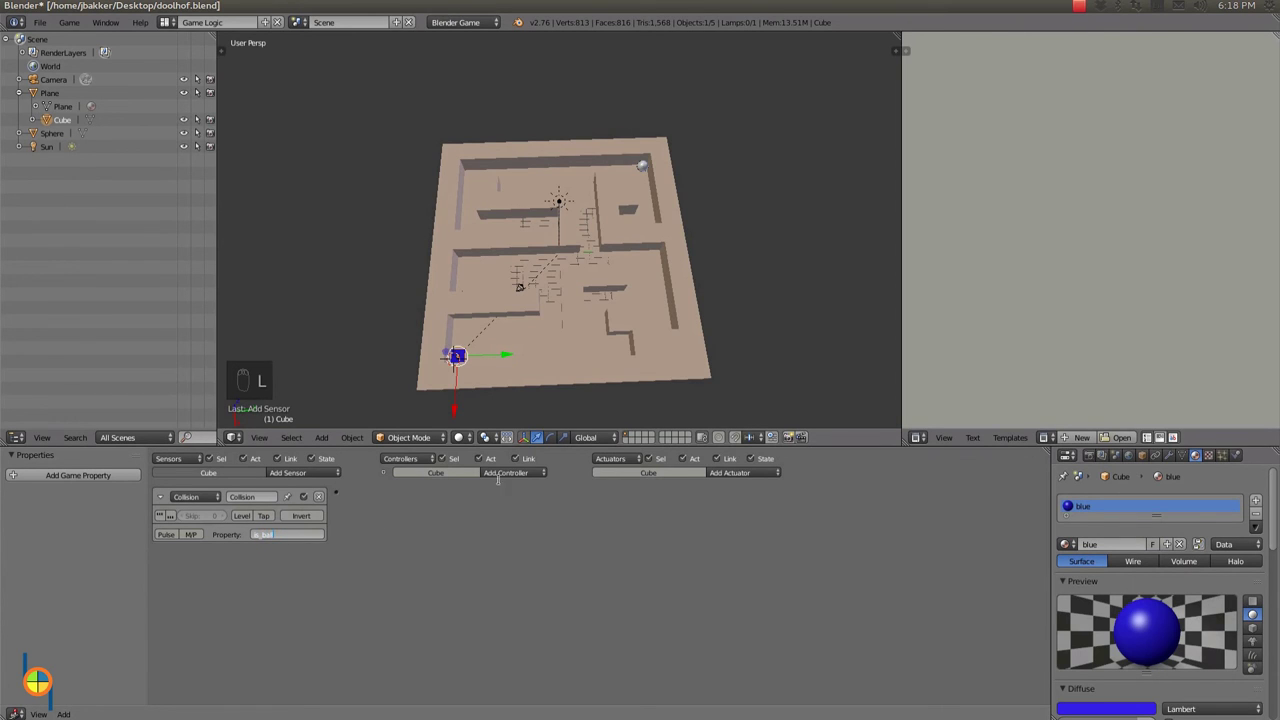
left_click_drag(513, 482, 635, 495)
left_click_drag(729, 474, 736, 482)
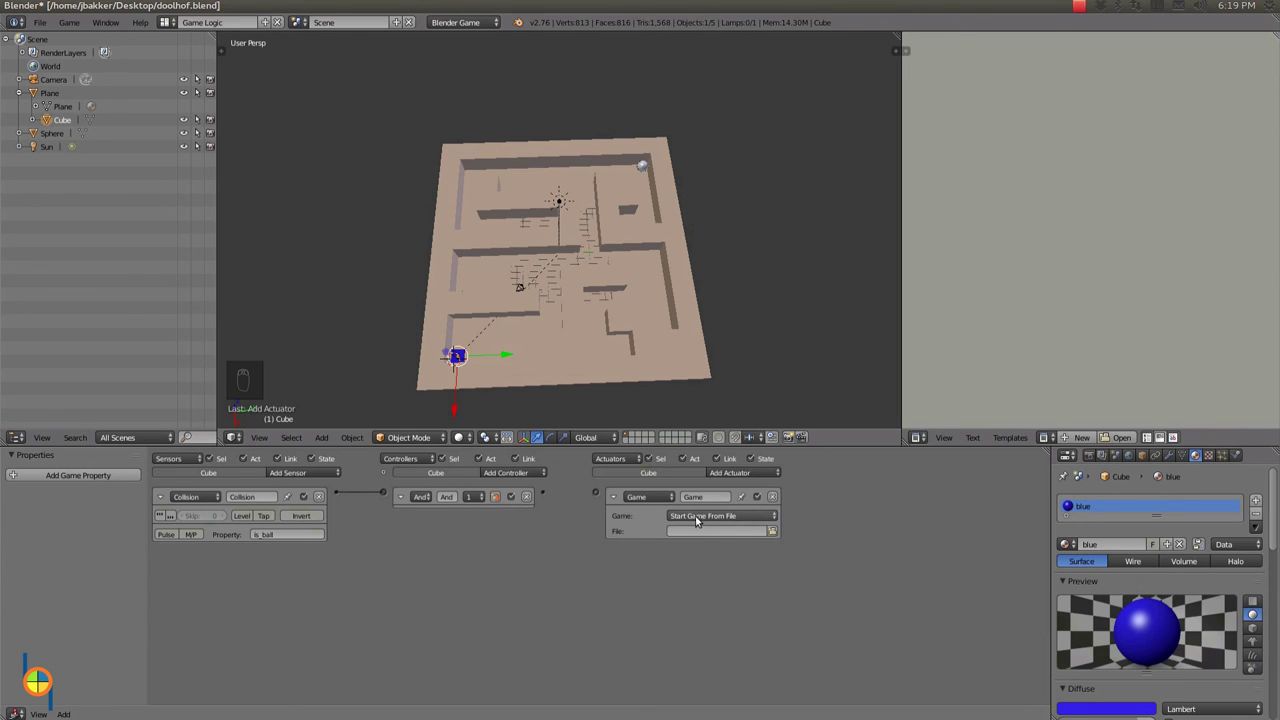
left_click_drag(700, 519, 551, 497)
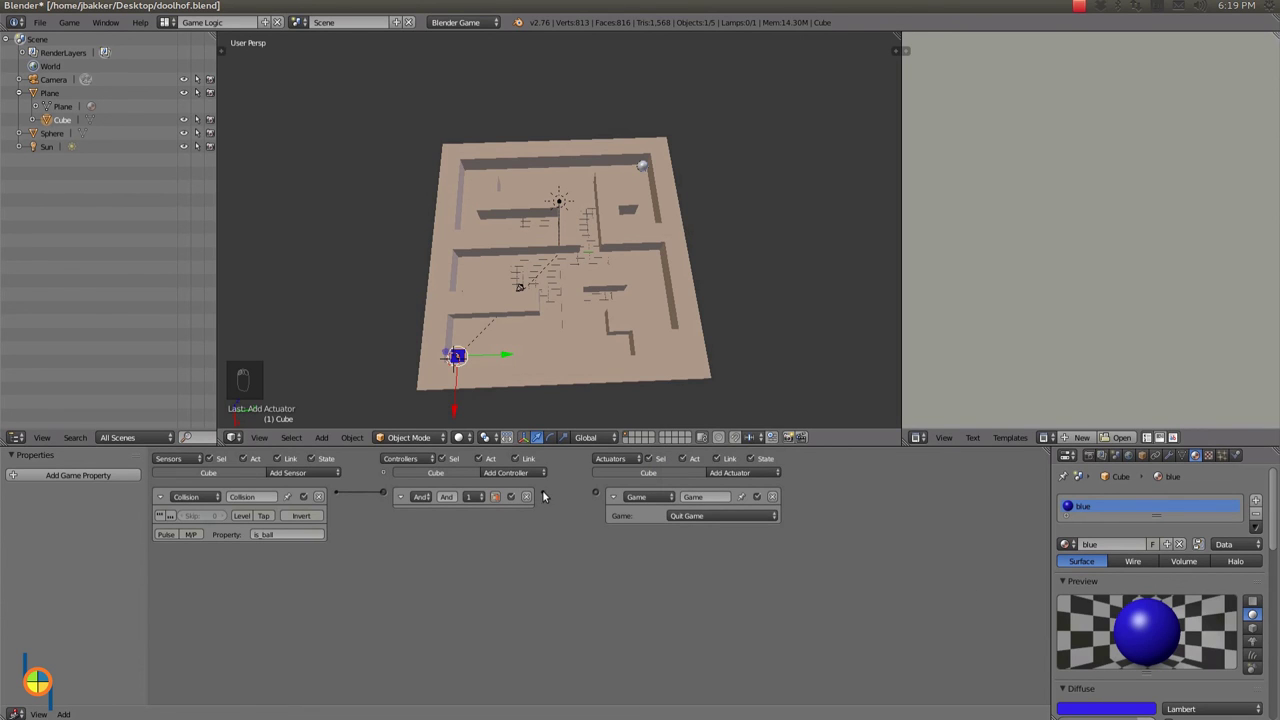
left_click_drag(545, 494, 603, 495)
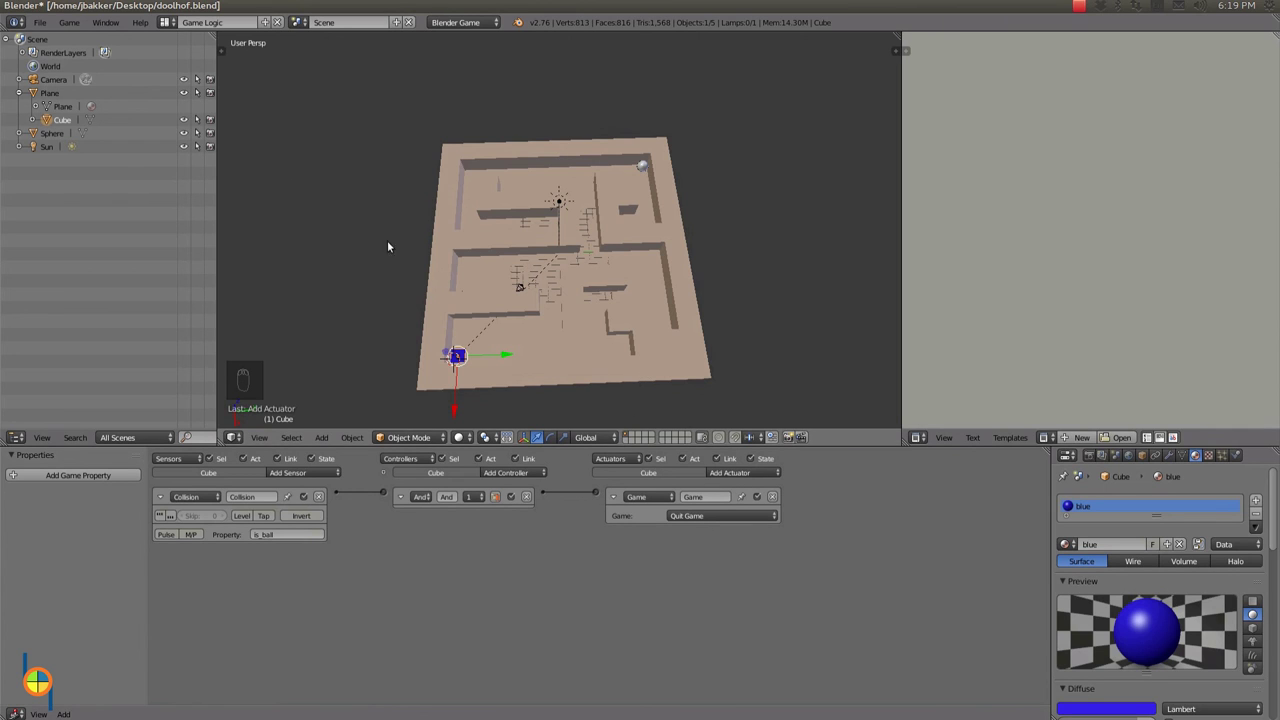